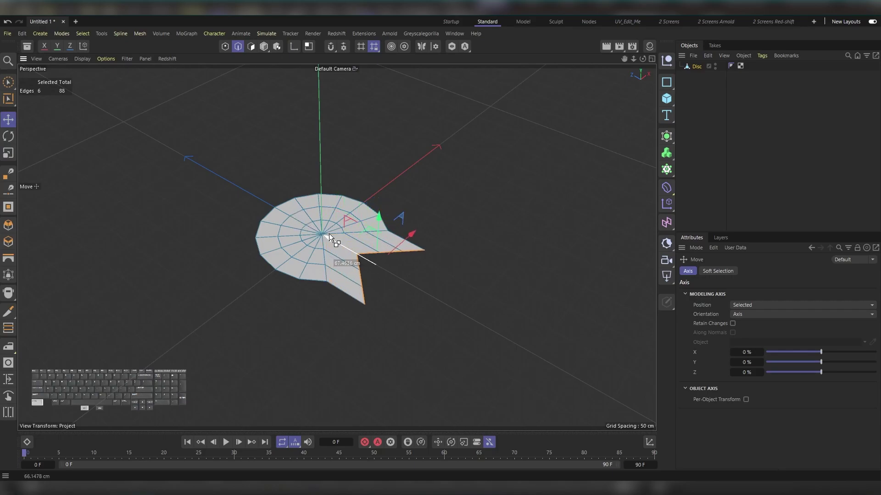
# Step: Pull the keyhole's stem further out from the disc
pyautogui.click(338, 239)
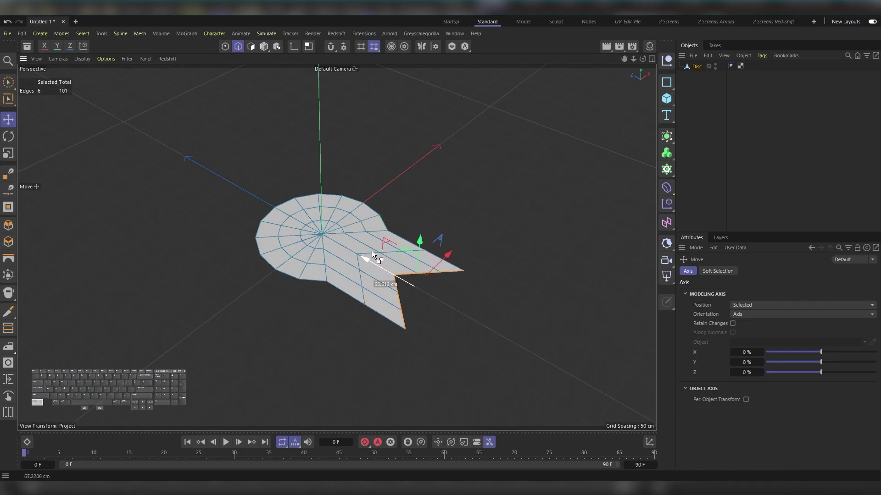
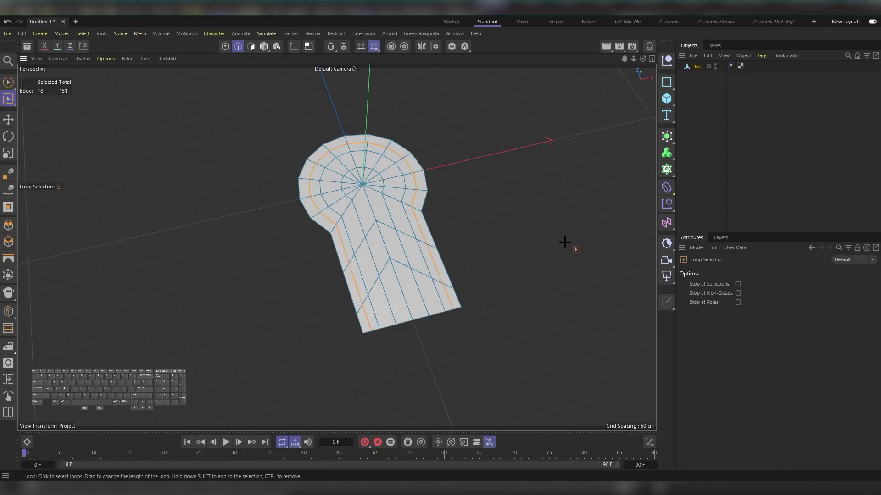
# Step: Bring up the Commander (Shift+C) to search for the Edge to Spline command
pyautogui.press('shift+c')
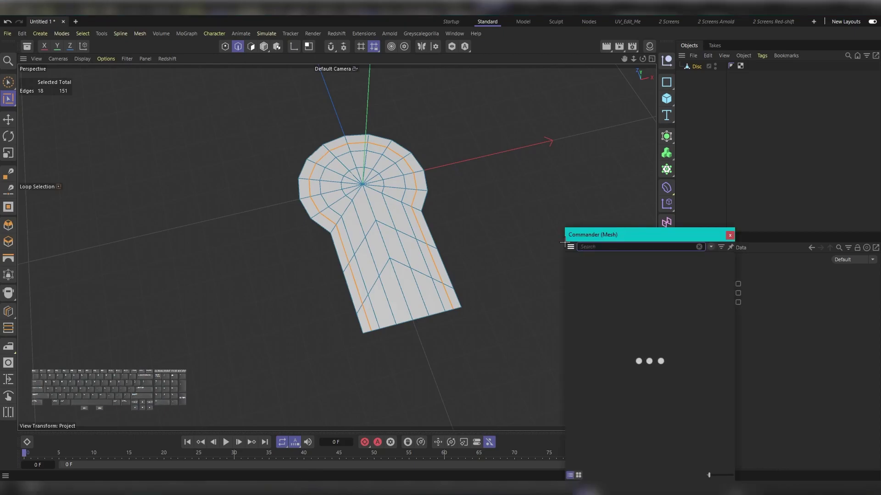
pyautogui.press('space')
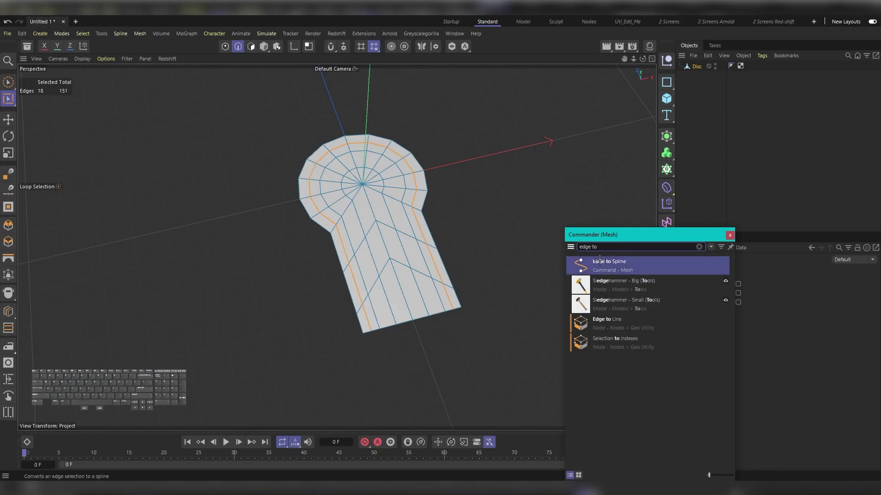
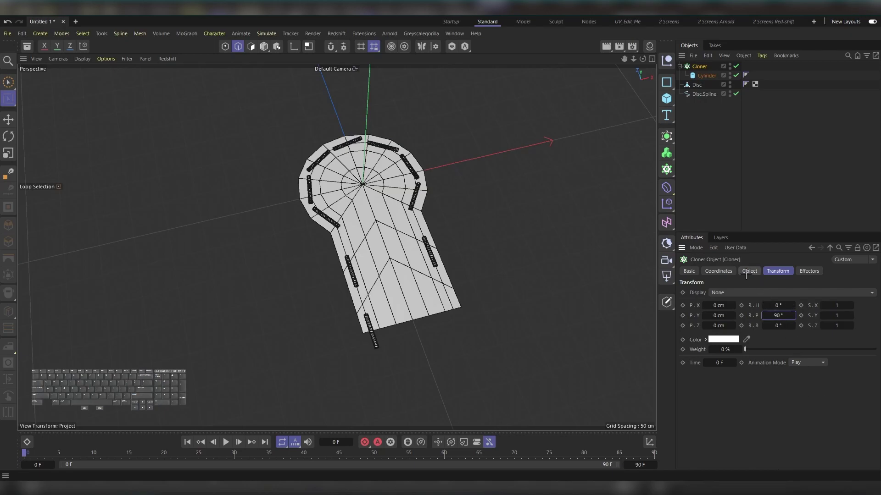
# Step: Raise the Cloner's Count so more cylinder clones pack along the spline
pyautogui.click(745, 271)
pyautogui.click(735, 385)
pyautogui.click(746, 414)
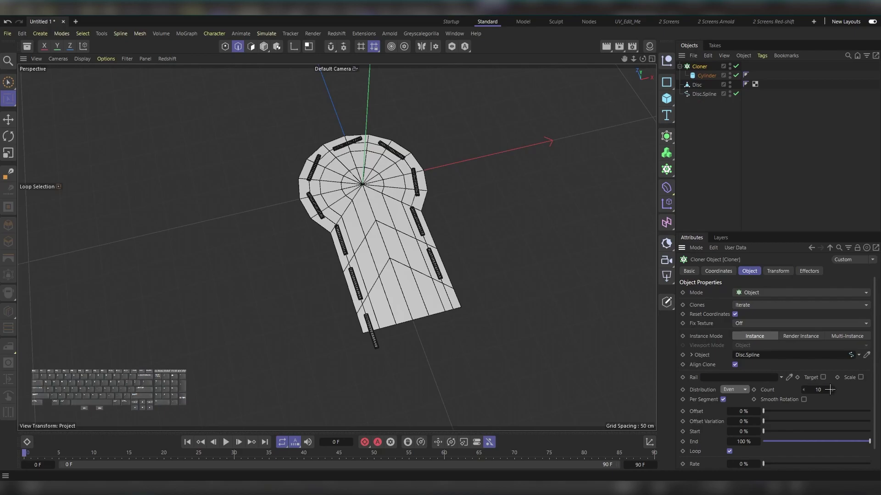
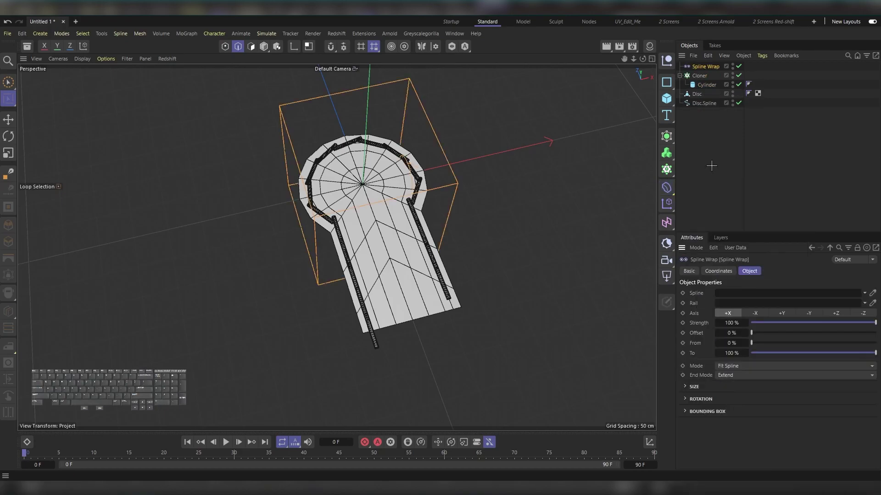
# Step: Group the Spline Wrap and the Cloner together under a new Null
pyautogui.click(681, 72)
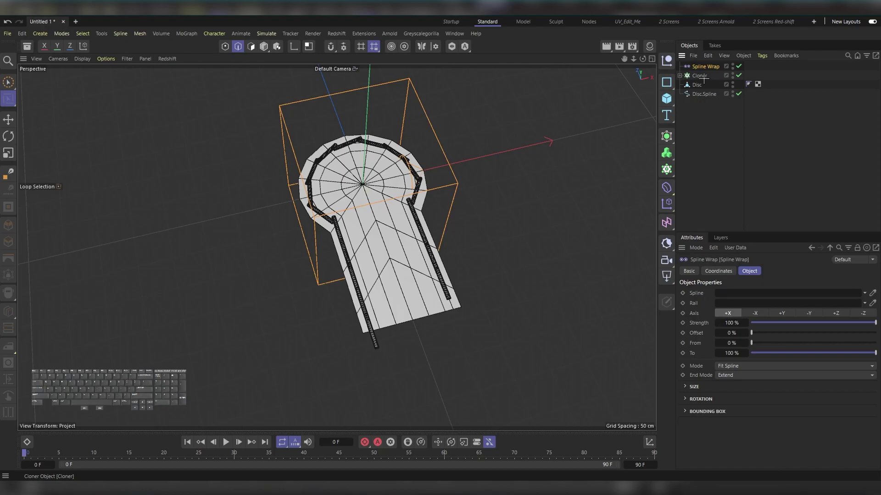
pyautogui.click(700, 74)
pyautogui.click(703, 66)
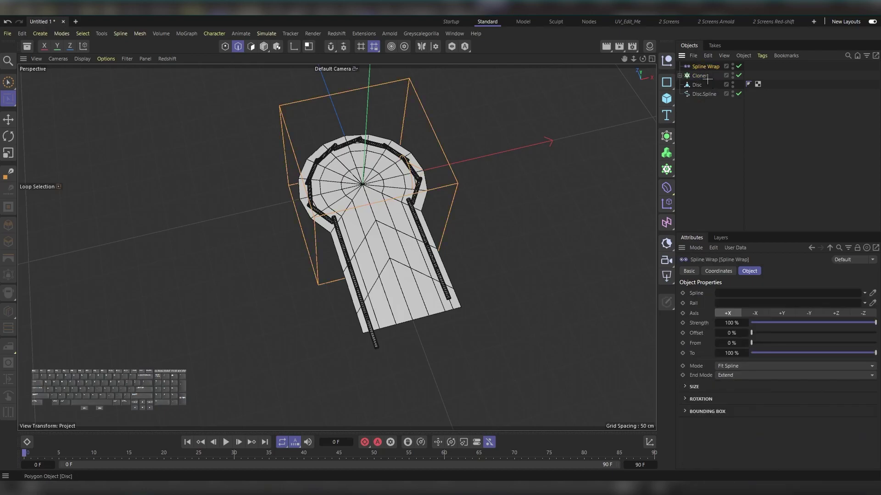
pyautogui.click(699, 75)
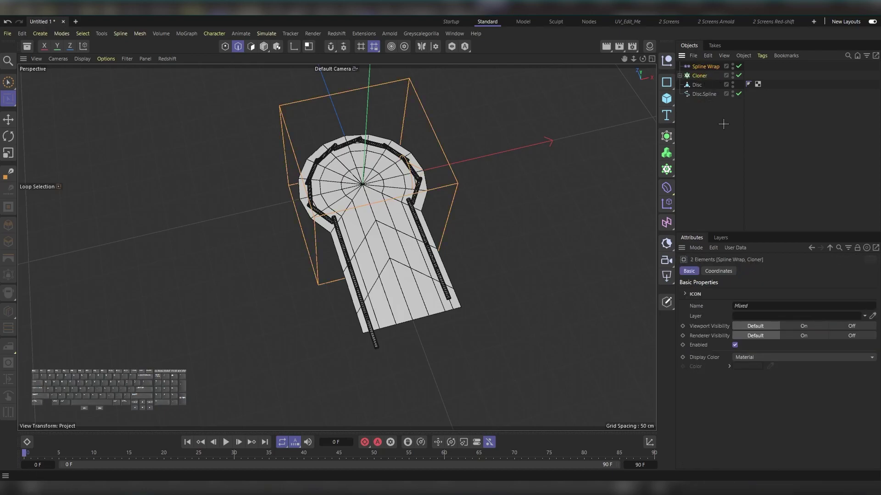
pyautogui.press('alt+b')
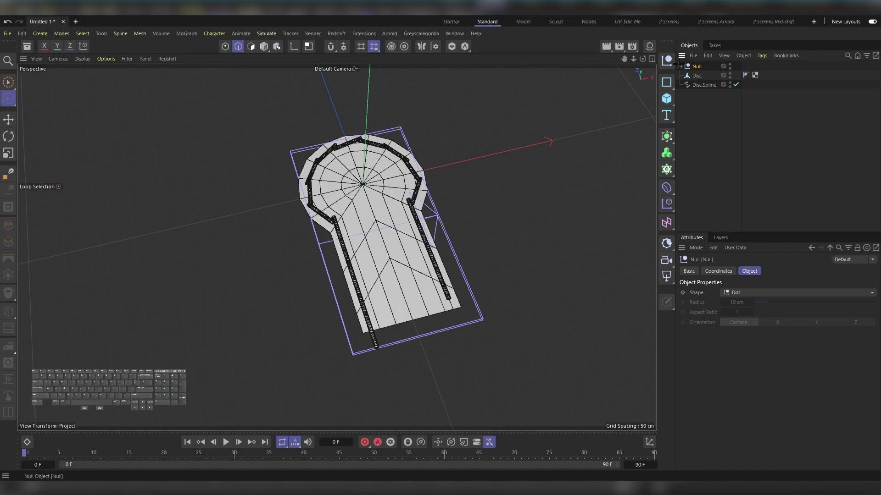
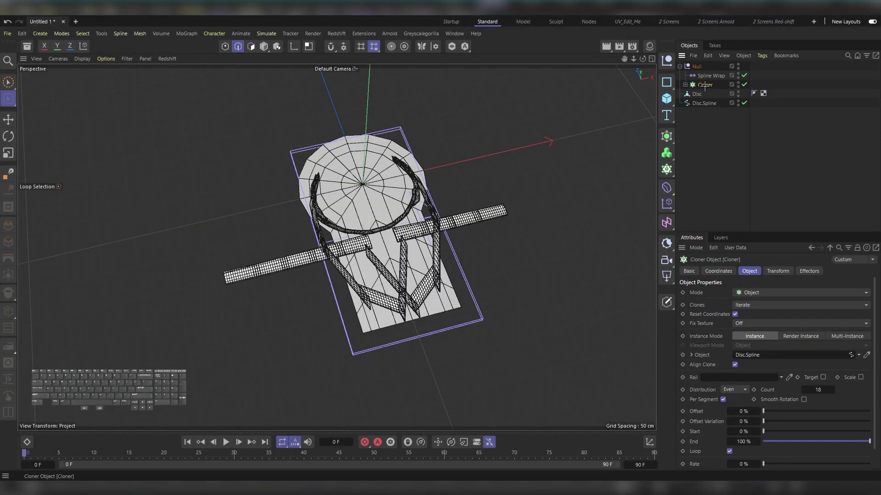
# Step: Set the Cloner to Linear with R.P reset to 0, and wrap along the +Y axis
pyautogui.click(768, 287)
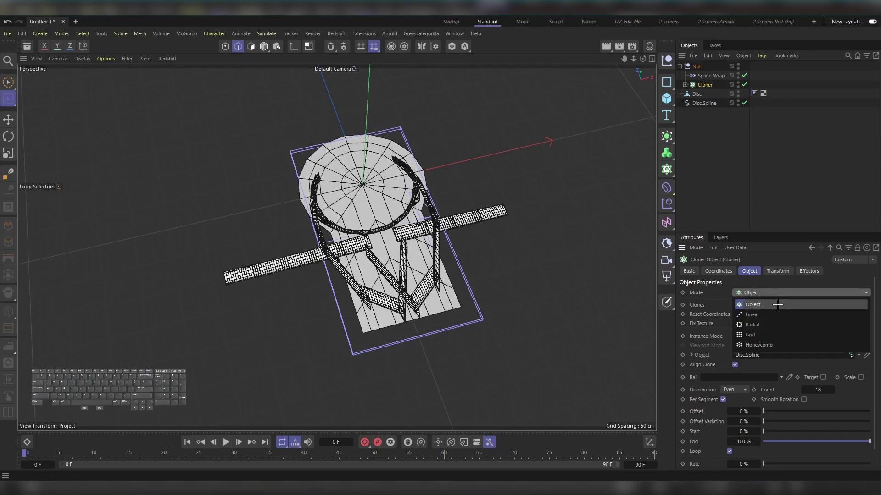
pyautogui.click(776, 314)
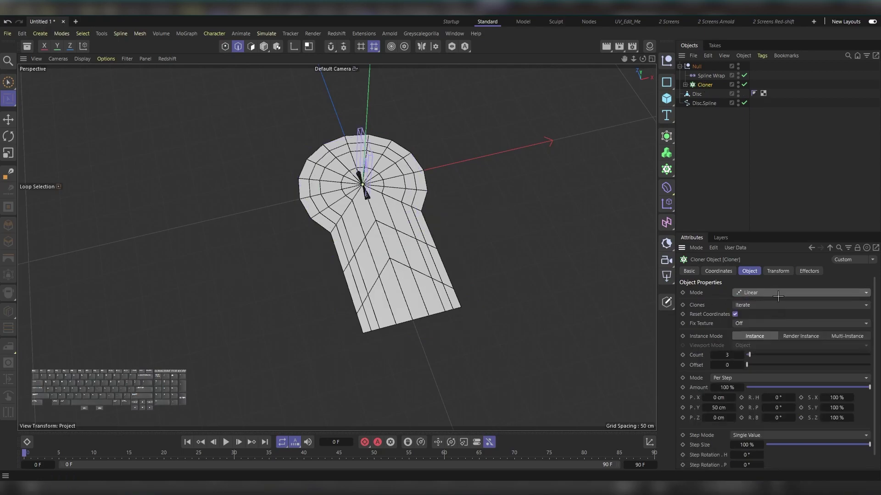
pyautogui.click(774, 270)
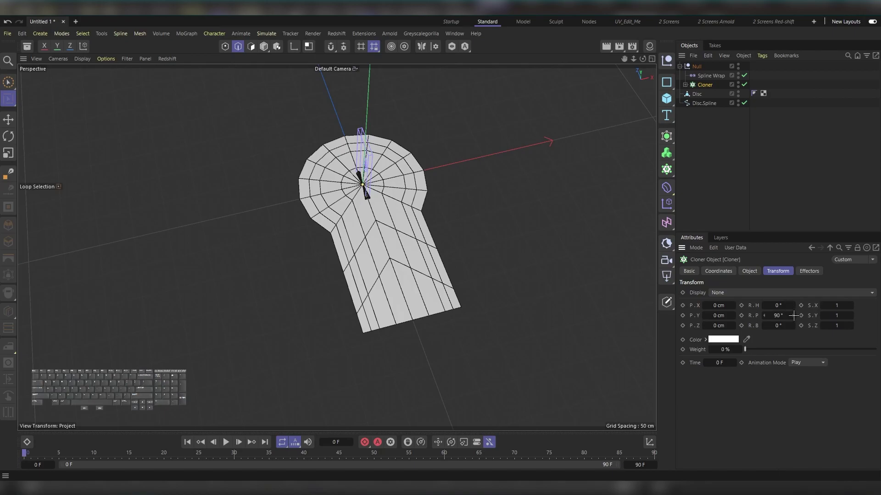
pyautogui.rightClick(794, 312)
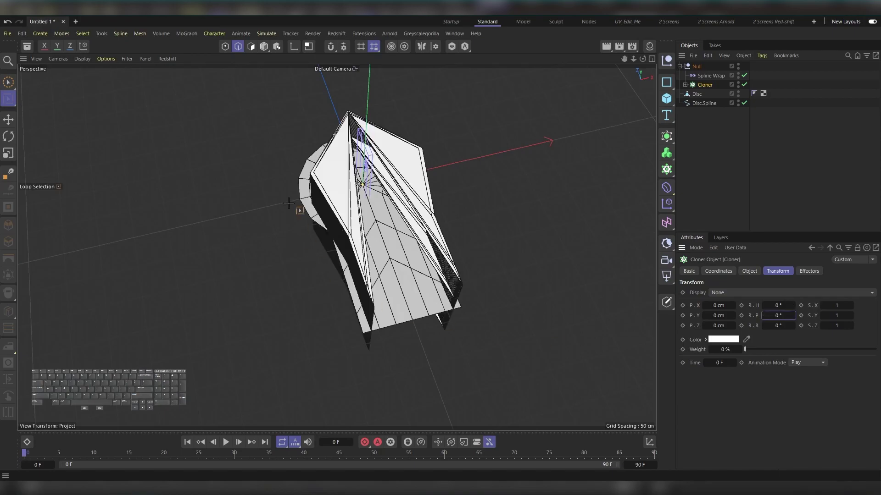
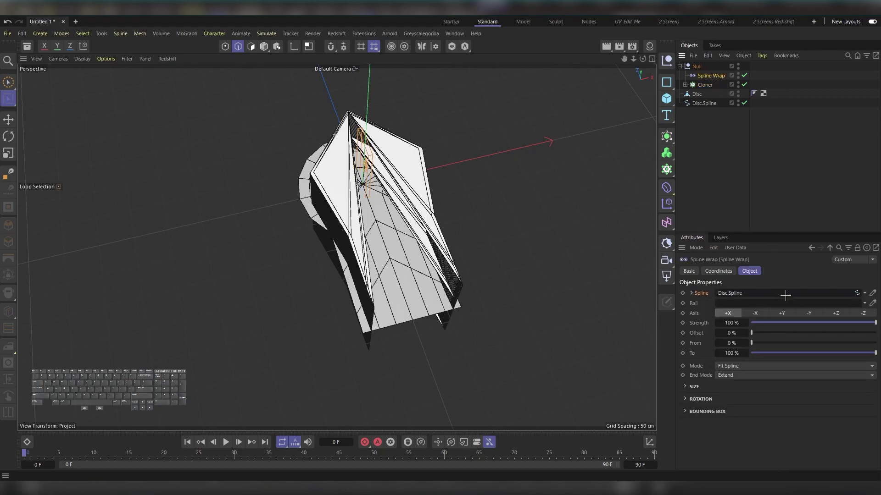
pyautogui.click(782, 310)
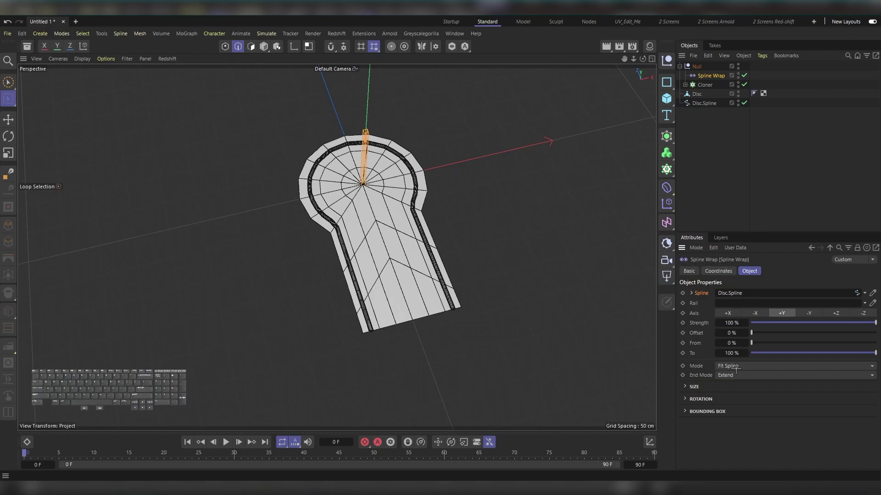
# Step: Set the Spline Wrap mode to Keep Length so cylinders keep their real length
pyautogui.click(749, 363)
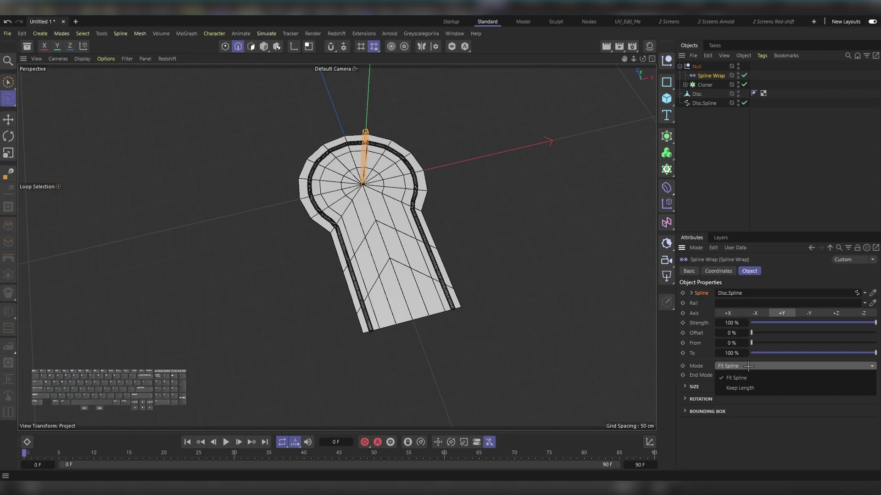
pyautogui.click(769, 385)
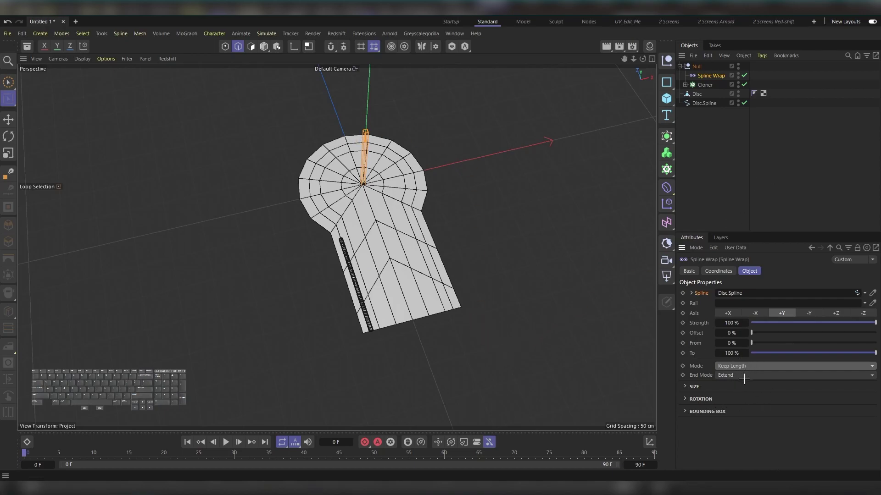
# Step: Raise the Cloner's Linear Count to 15 so the strip fills the keyhole outline
pyautogui.click(710, 82)
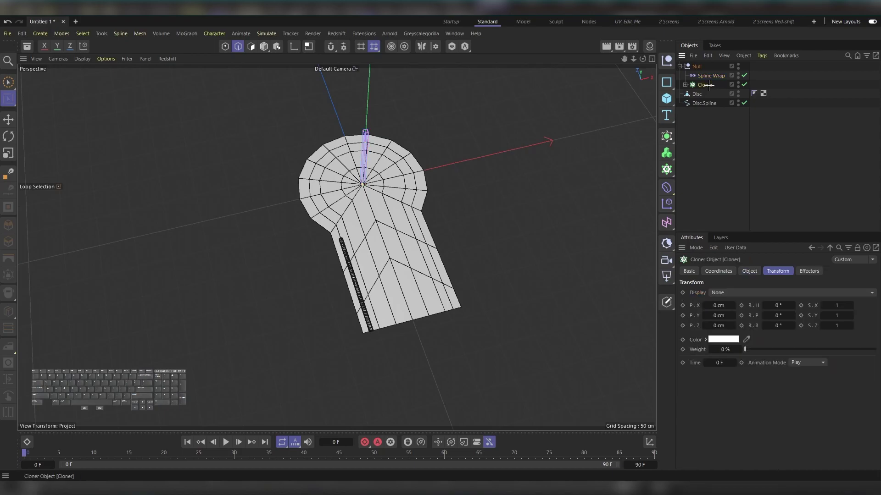
pyautogui.click(752, 268)
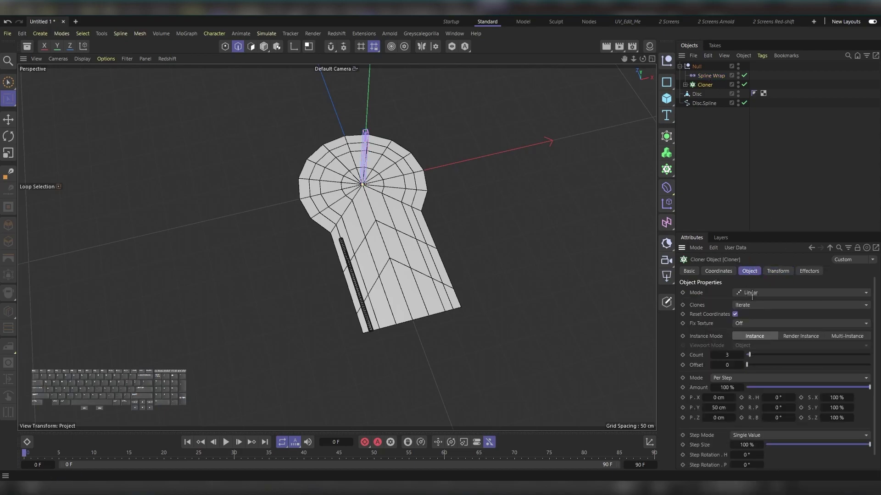
pyautogui.click(742, 351)
pyautogui.click(742, 351)
pyautogui.click(742, 351)
pyautogui.click(742, 351)
pyautogui.click(742, 351)
pyautogui.click(742, 351)
pyautogui.click(742, 351)
pyautogui.click(742, 351)
pyautogui.click(742, 351)
pyautogui.click(742, 351)
pyautogui.doubleClick(743, 351)
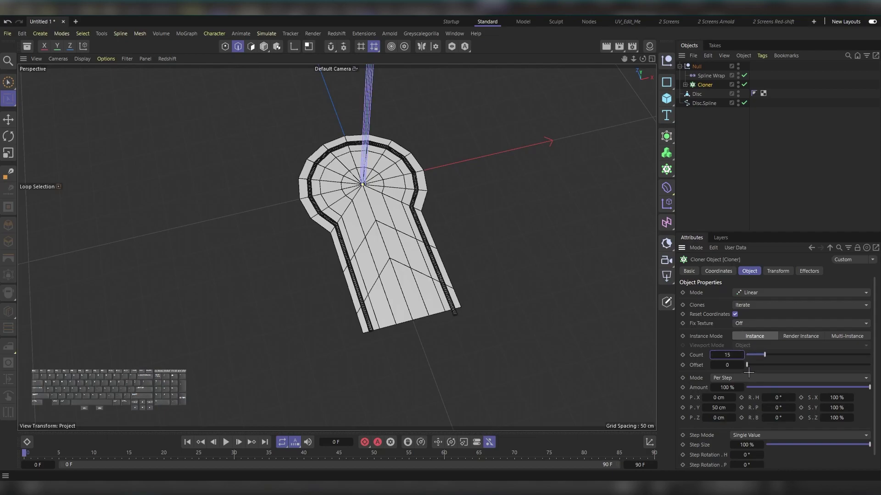
pyautogui.click(715, 354)
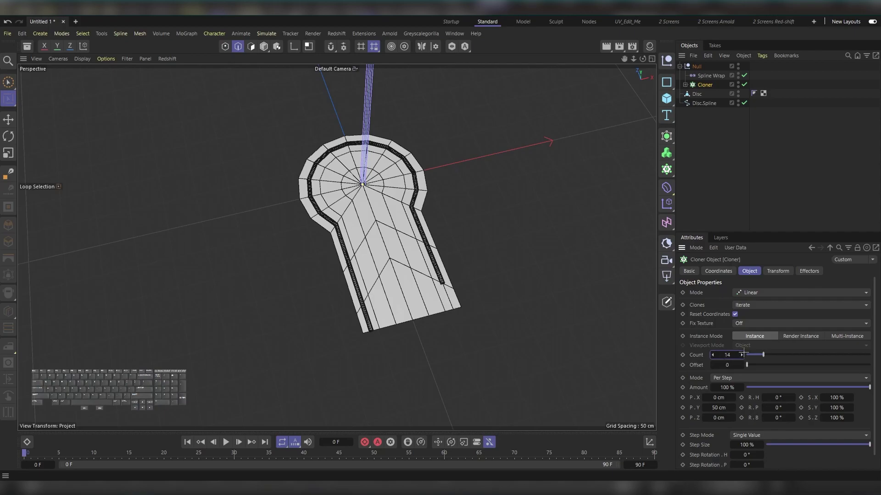
pyautogui.click(743, 351)
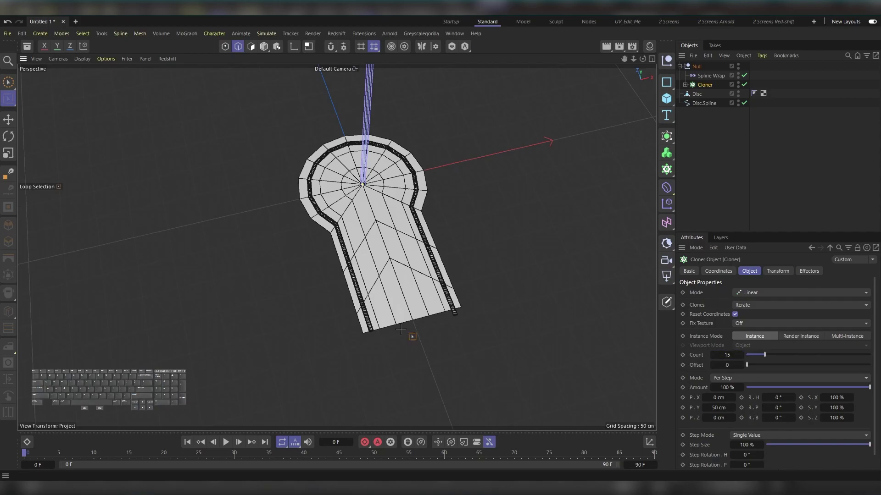
# Step: From Top view, make Disc.Spline a B-Spline and select the Disc for subdivision
pyautogui.press('F2')
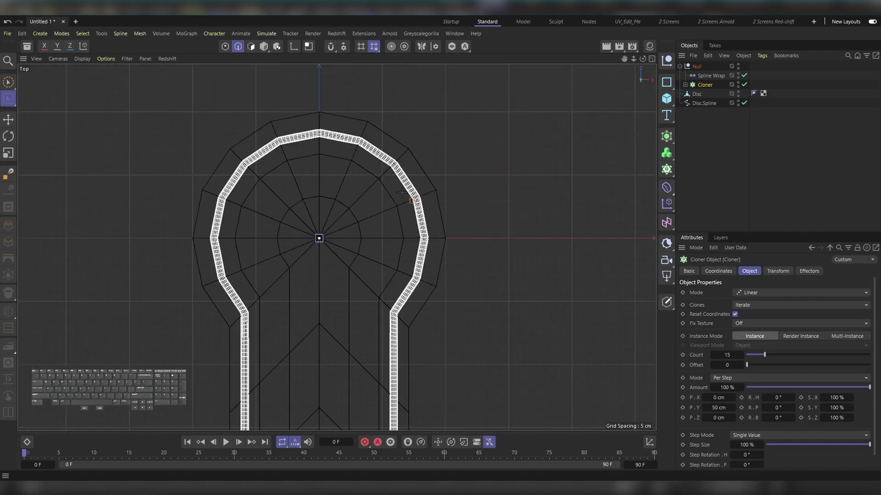
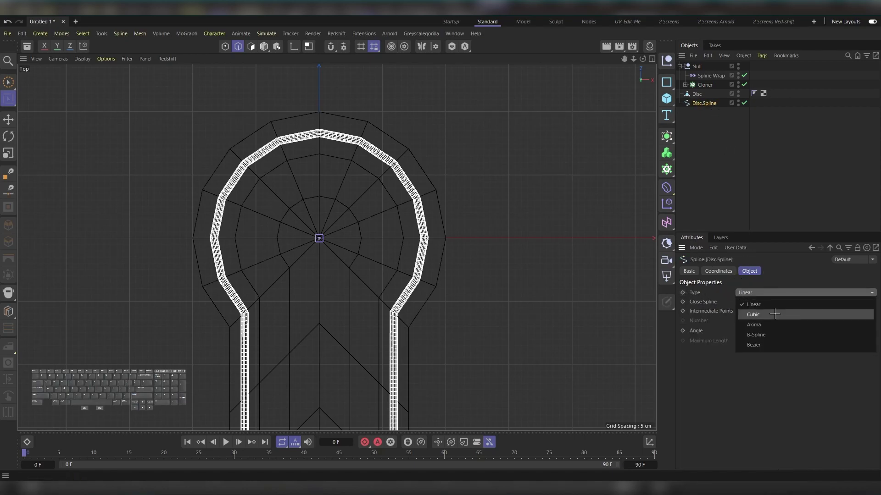
pyautogui.click(789, 328)
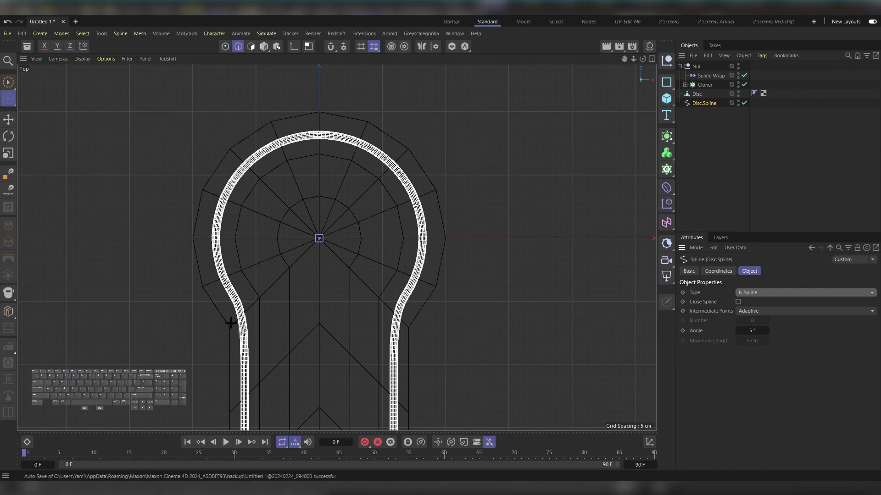
pyautogui.click(696, 93)
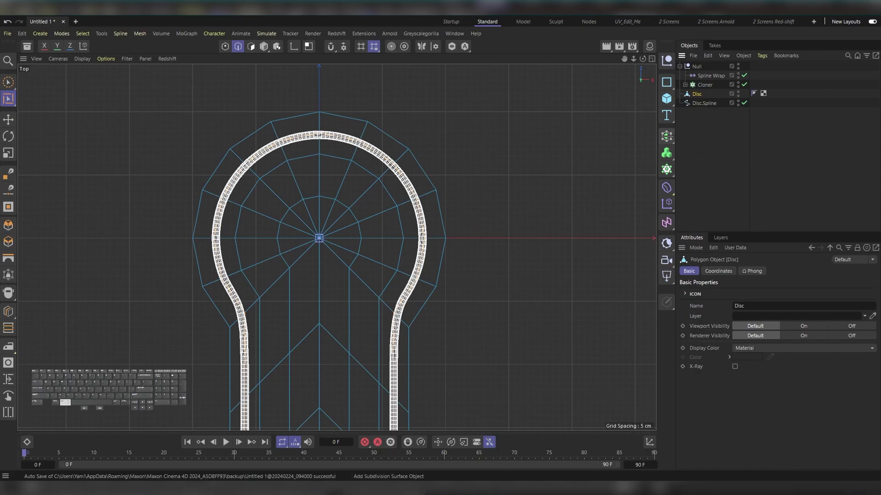